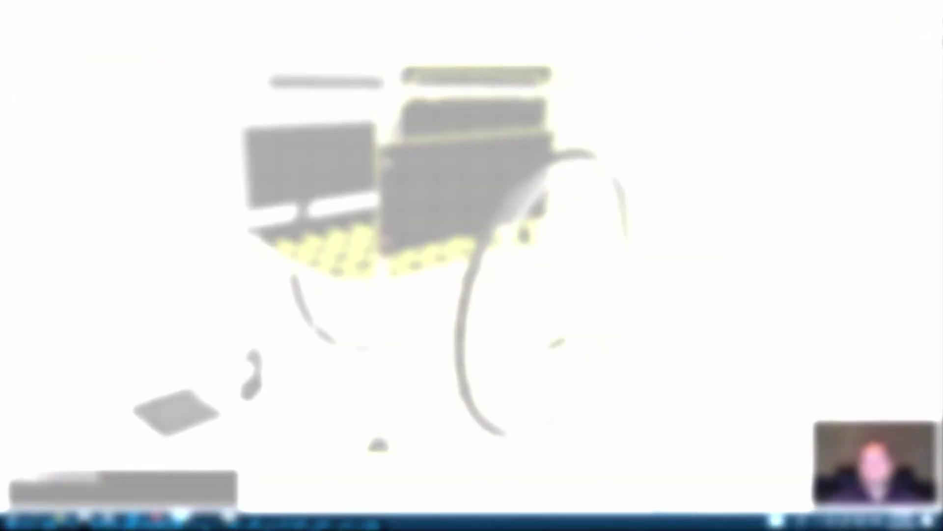
- Draw an open multi-point line spline forming a stepped outline in the Top viewport
type("z")
left_click_drag(758, 143, 504, 154)
- Enter Segment sub-object mode, select the slanted segment and ready it for moving
key("q")
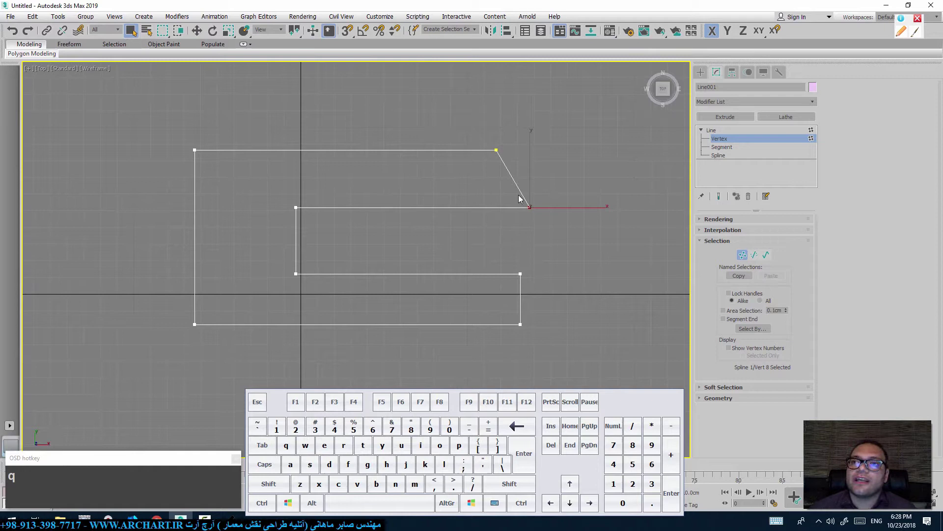
key("2")
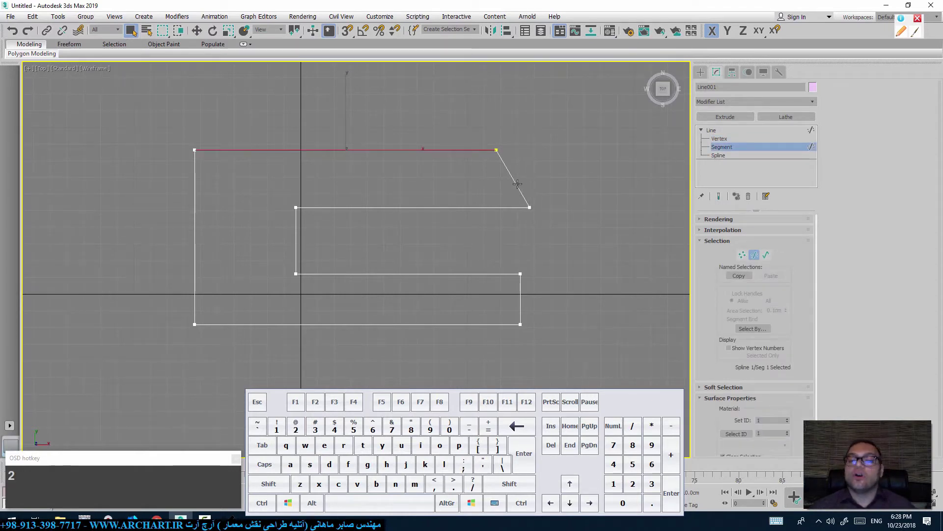
left_click(559, 187)
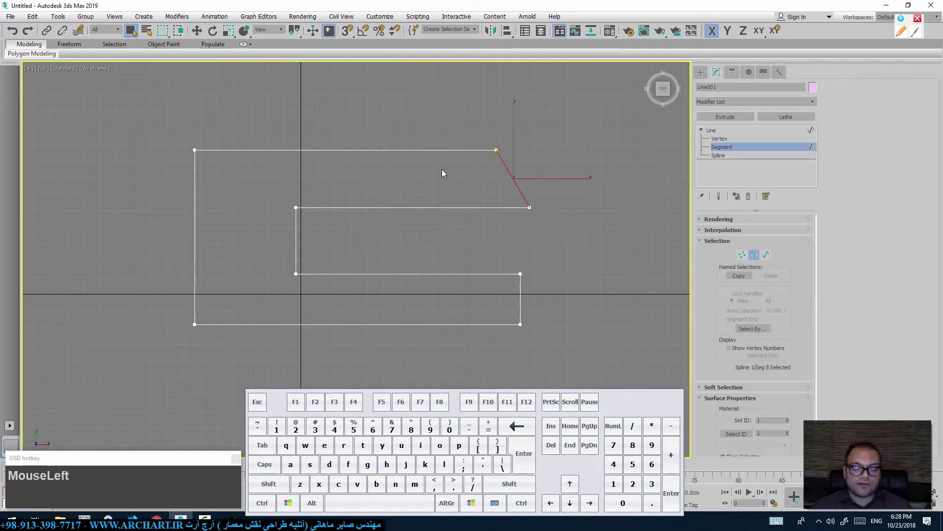
key("r")
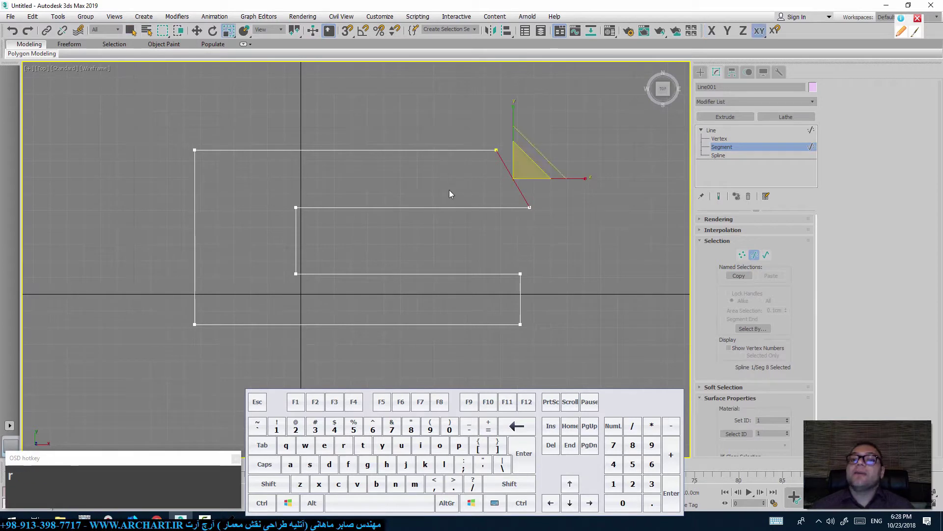
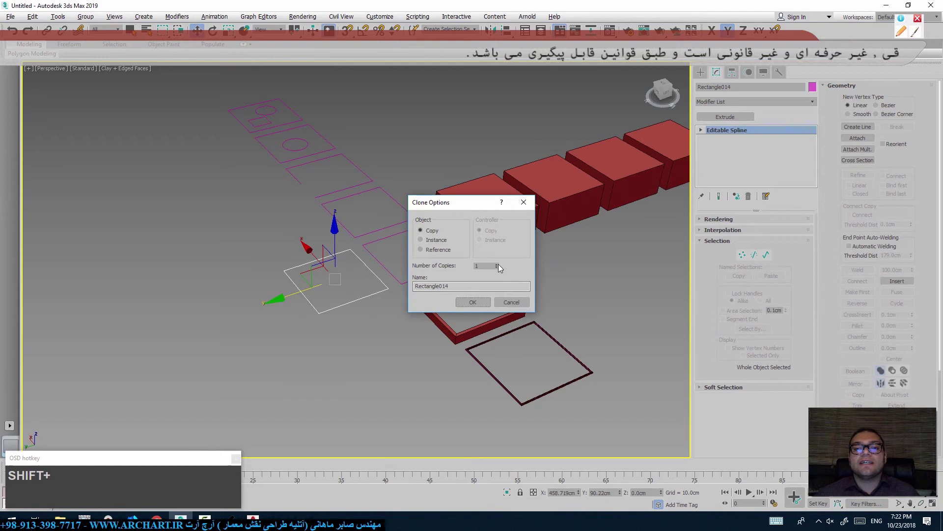
- Confirm the Clone Options copies of the square outline and add an Extrude modifier to one copy
left_click(500, 265)
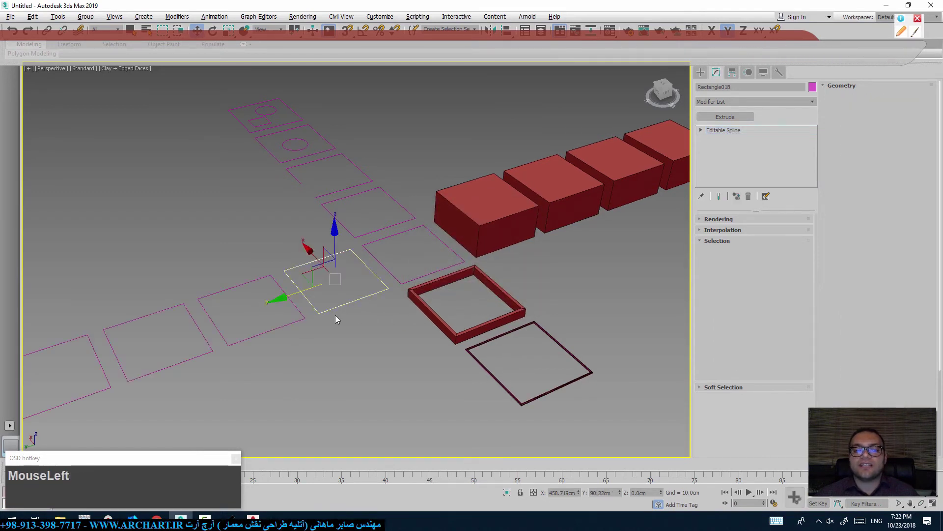
middle_click(340, 319)
key("ctrl+w")
key("q")
left_click(705, 131)
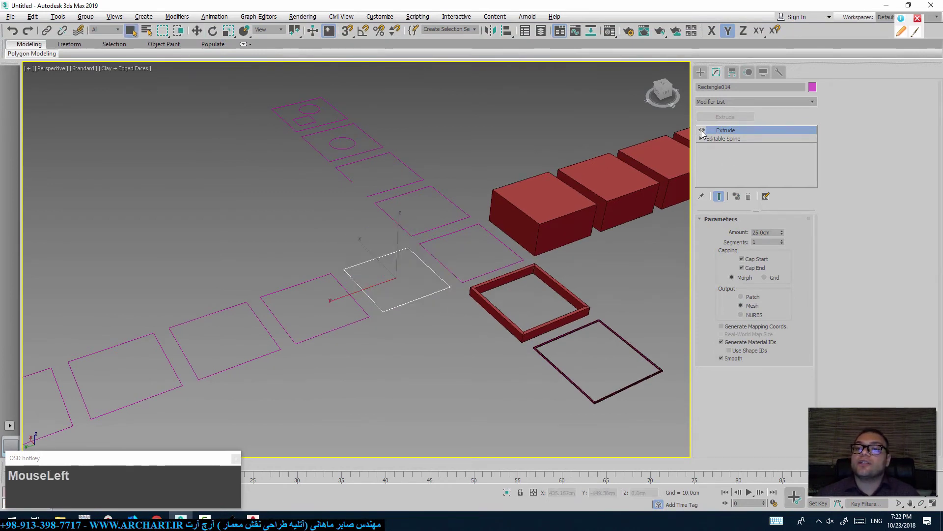
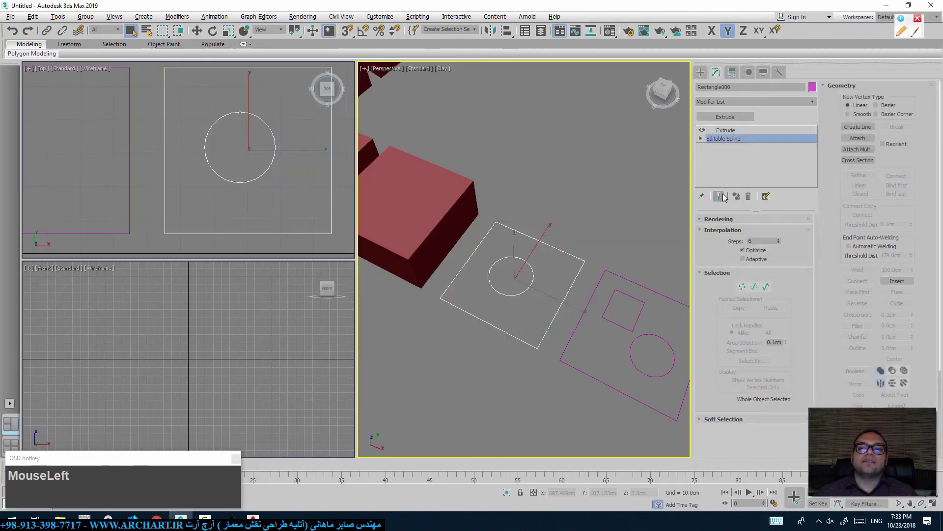
- Extrude the attached square-and-circle spline into a block with a round hole, then return to its Editable Spline
middle_click(285, 159)
middle_click(294, 178)
left_click(290, 180)
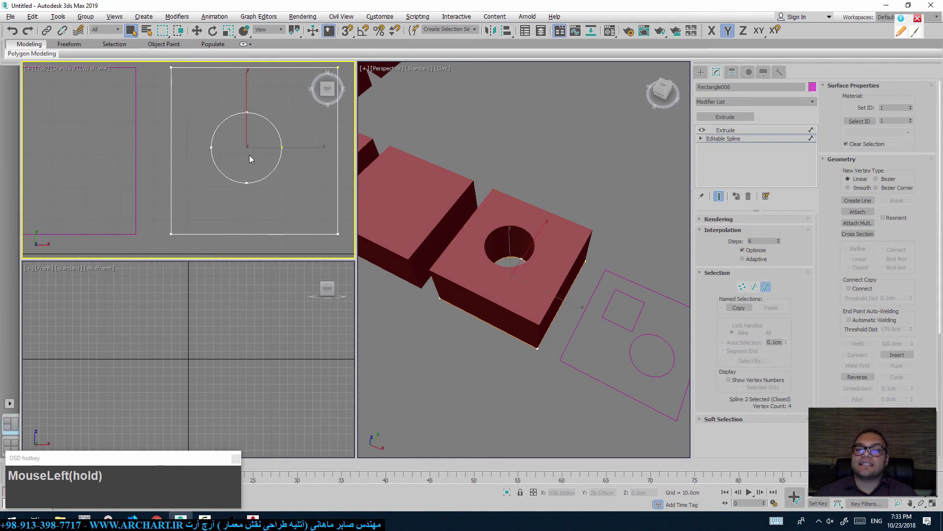
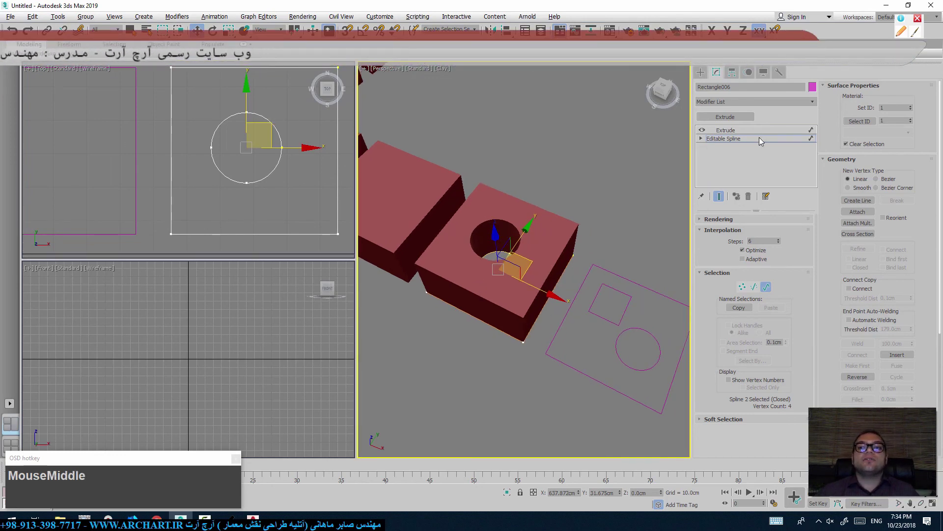
left_click(763, 139)
middle_click(597, 232)
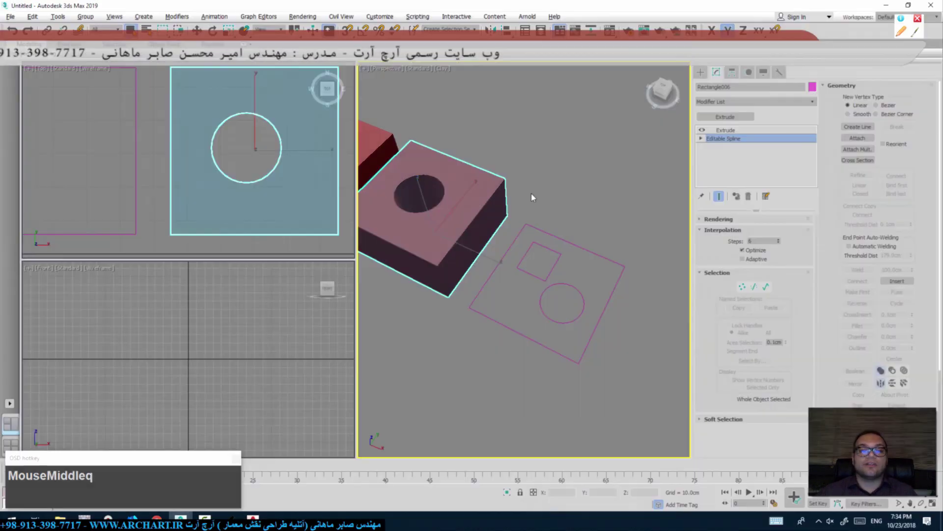